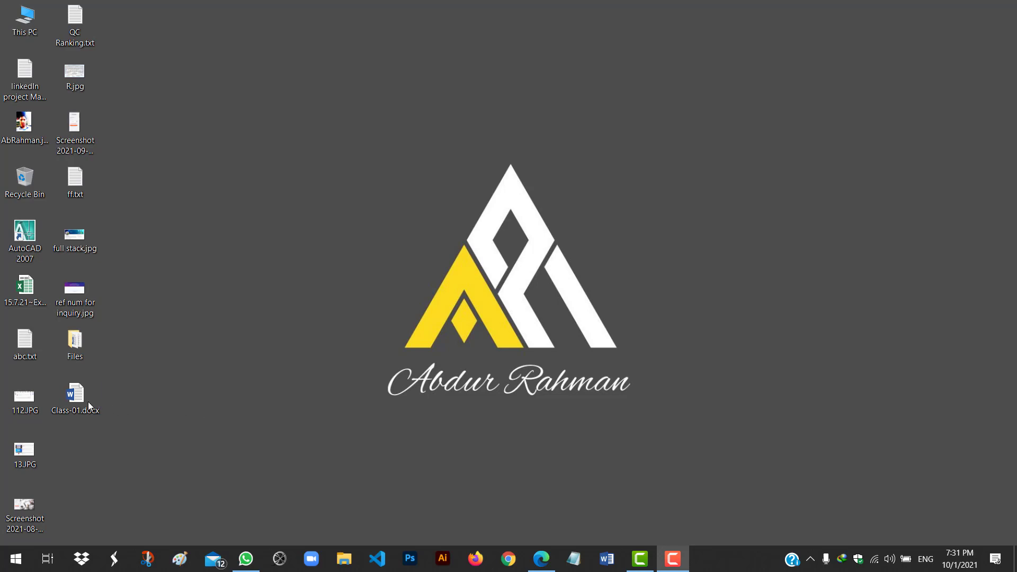
# - Open the Class-01.docx document from the desktop in Word
pyautogui.click(83, 403)
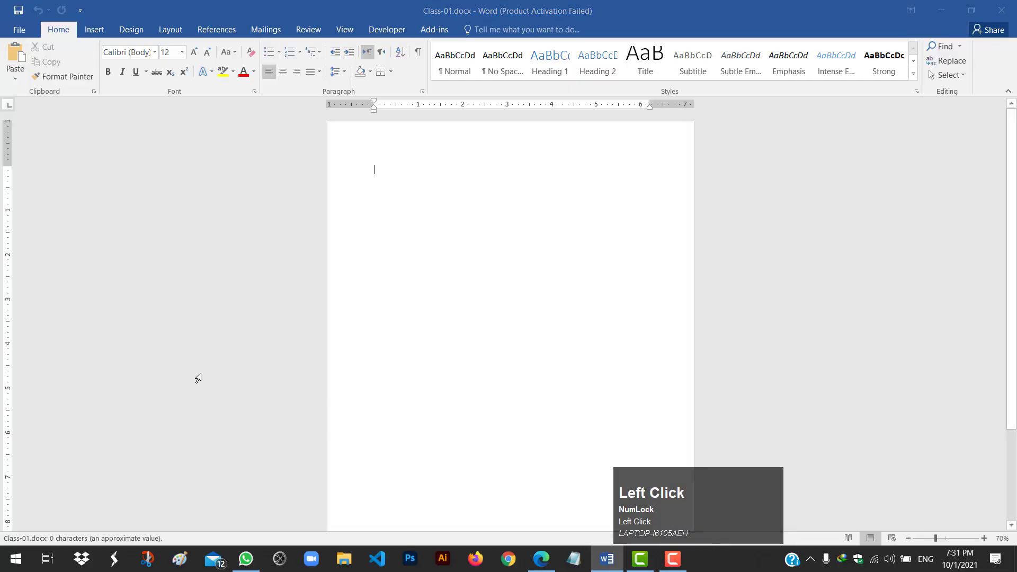
# - Bring up the Customize Quick Access Toolbar list of pinnable commands
pyautogui.click(642, 408)
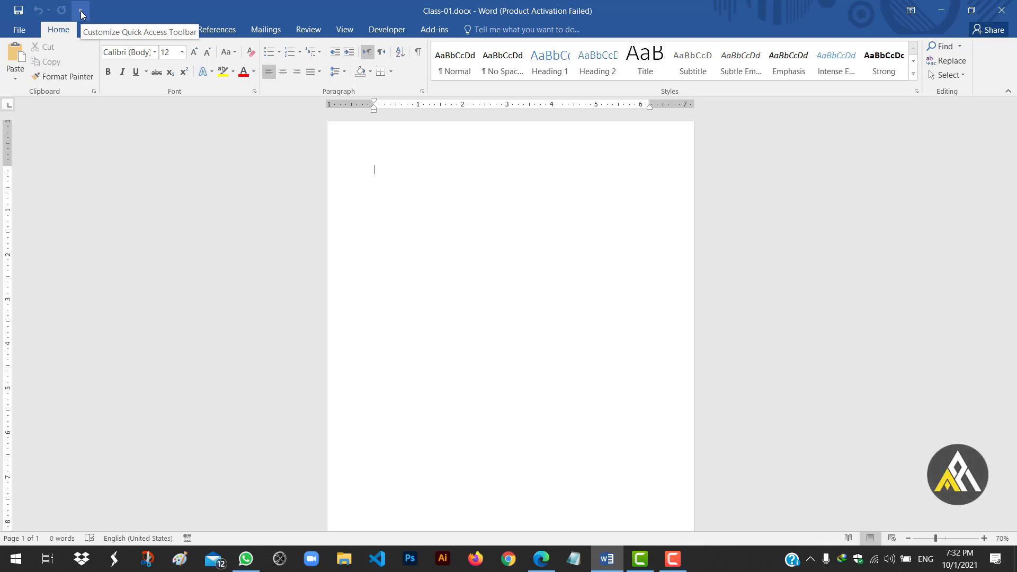
# - Pin the Email command to the Quick Access Toolbar
pyautogui.click(84, 16)
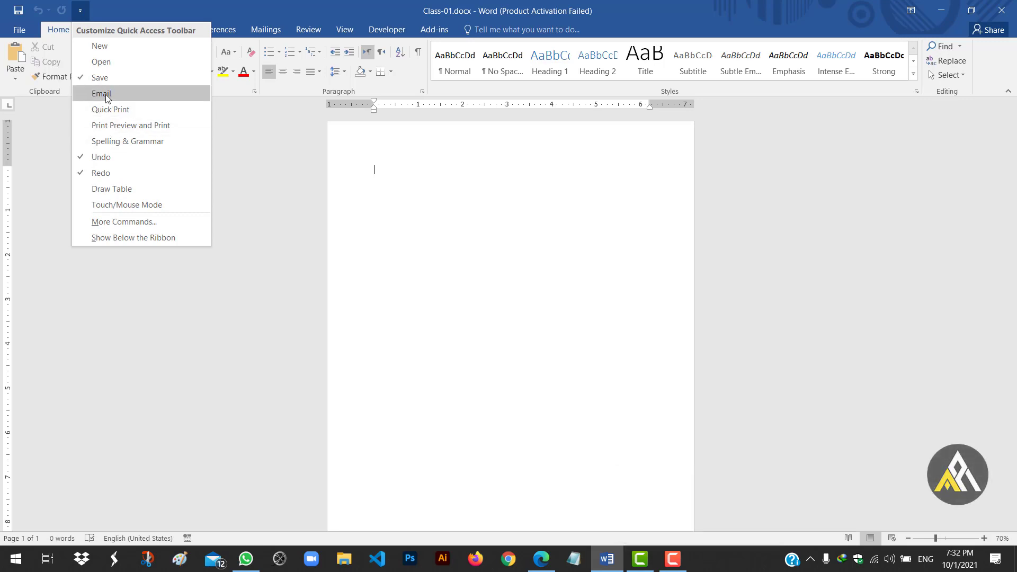
pyautogui.doubleClick(110, 95)
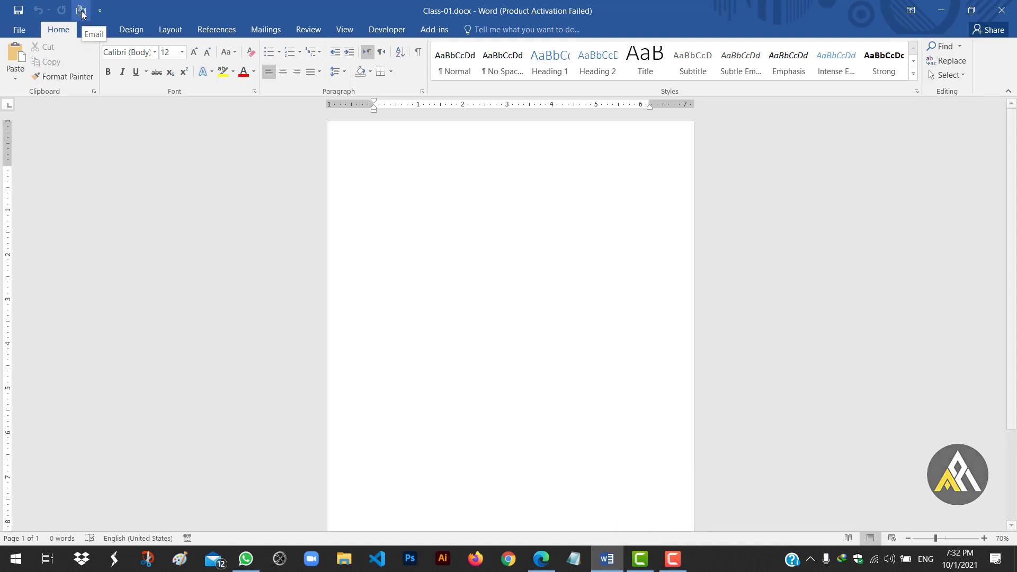
pyautogui.click(85, 13)
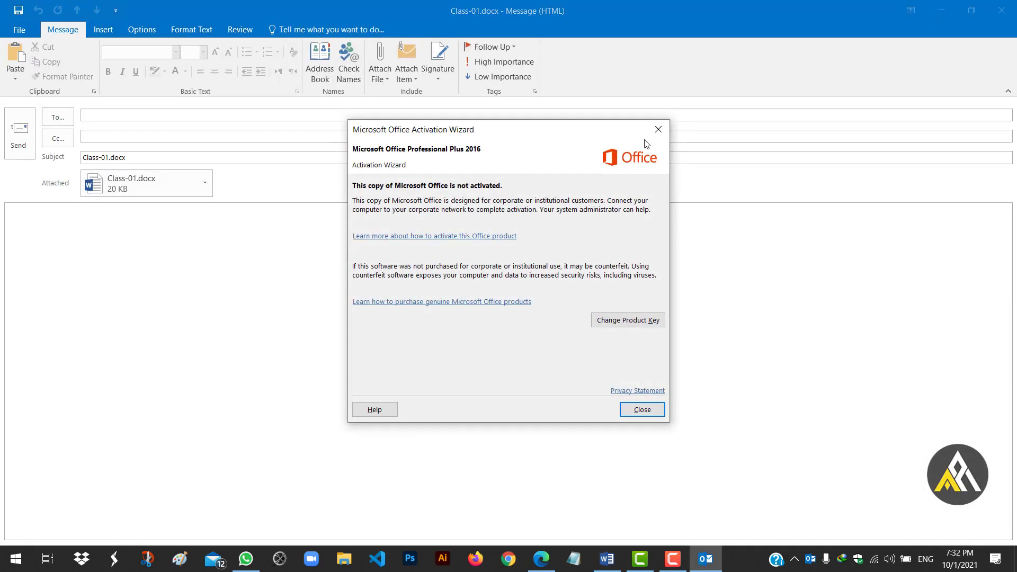
pyautogui.click(664, 131)
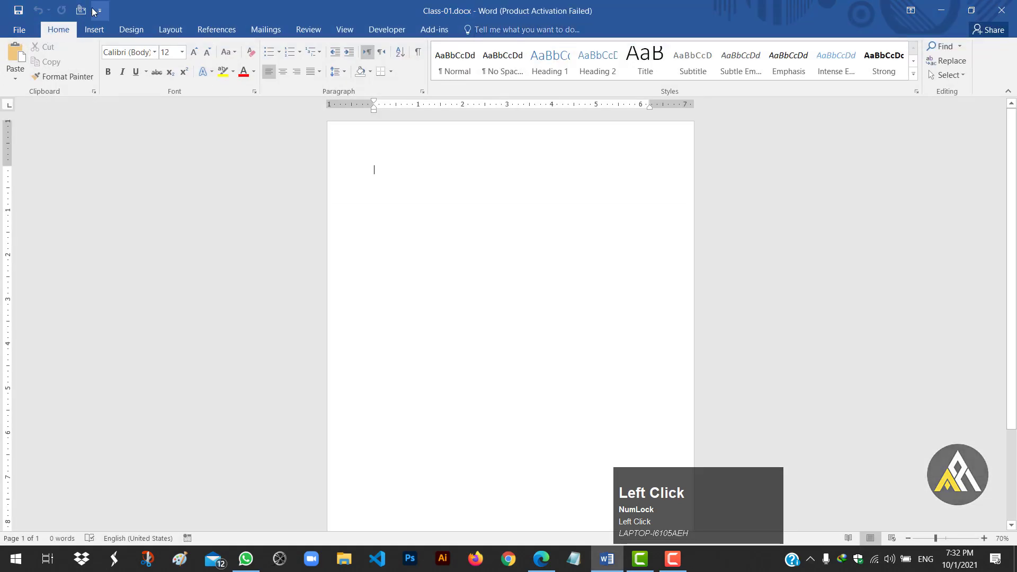
# - Unpin the Email command from the Quick Access Toolbar
pyautogui.click(100, 15)
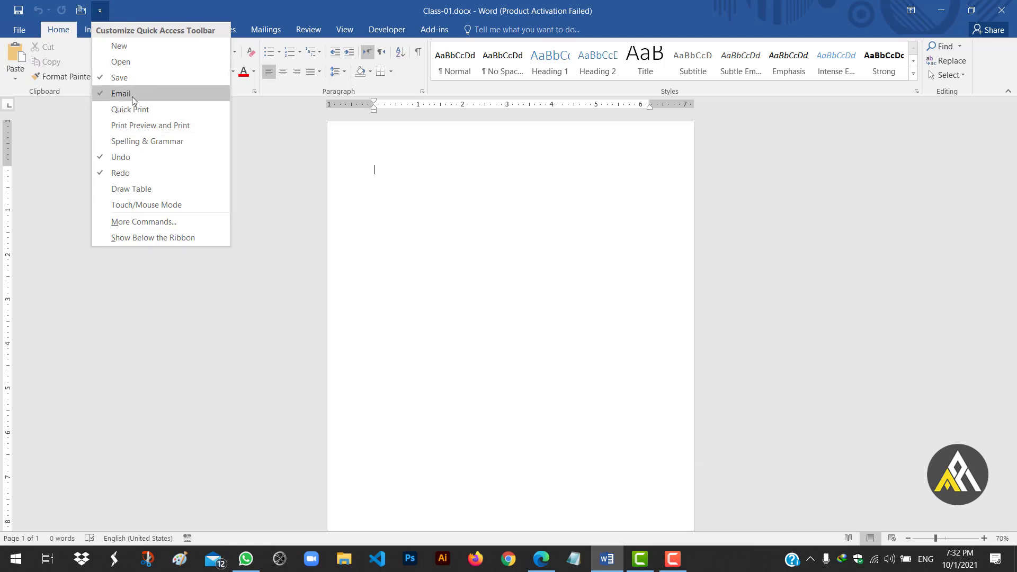
pyautogui.click(137, 95)
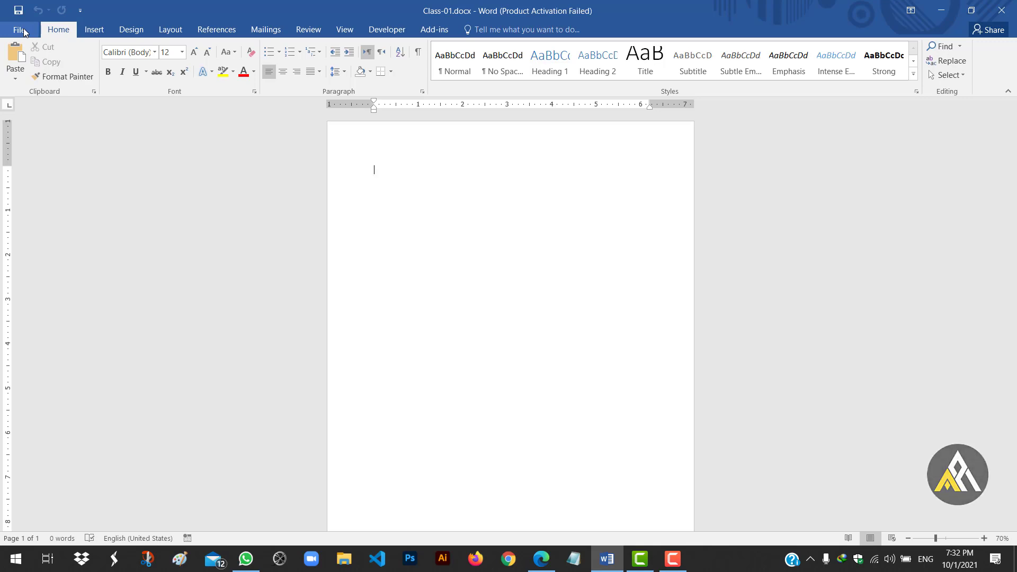
pyautogui.click(27, 30)
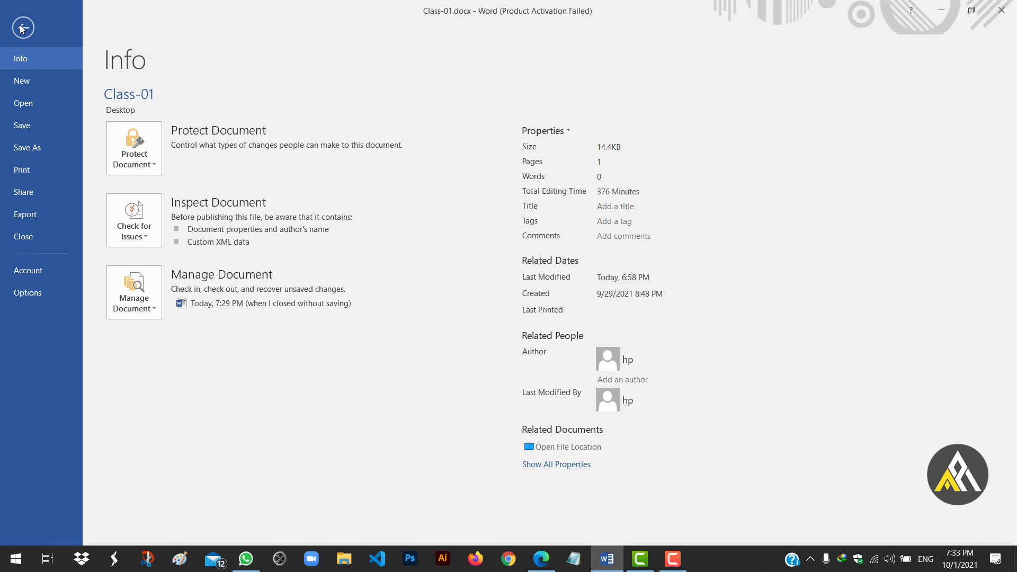
# - Return from the File backstage to the blank Class-01 document on the Home tab
pyautogui.click(23, 30)
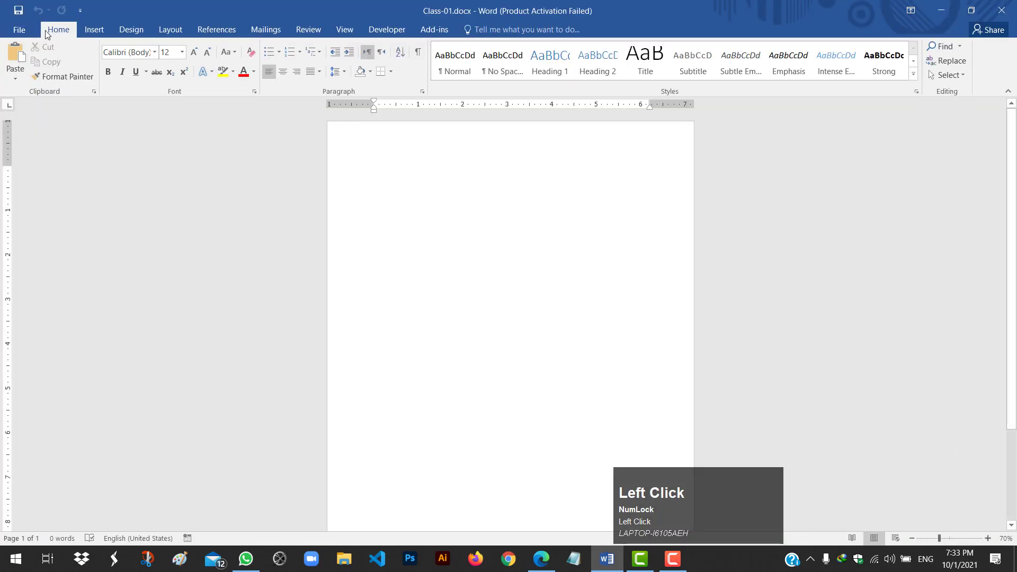
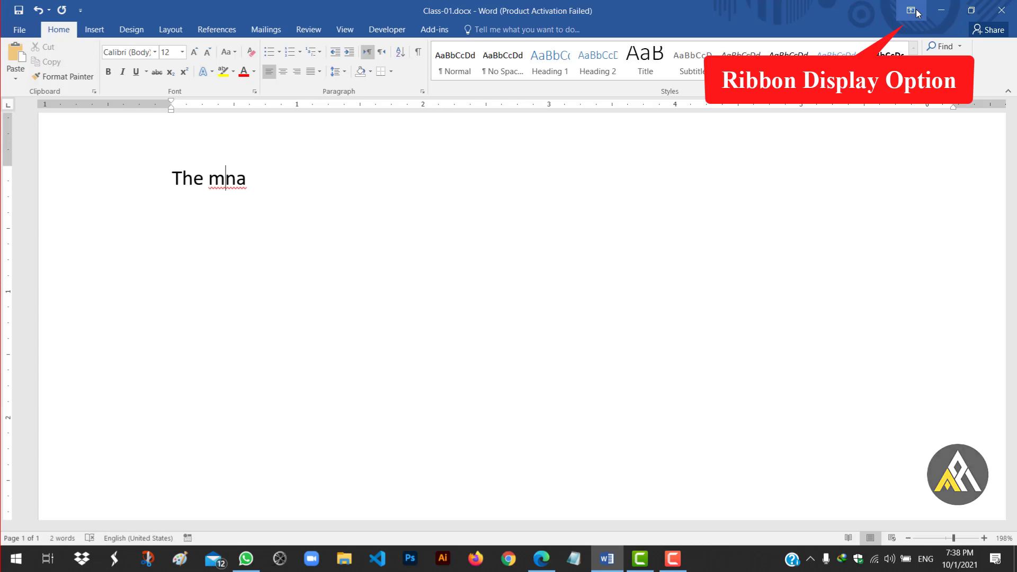
pyautogui.doubleClick(918, 13)
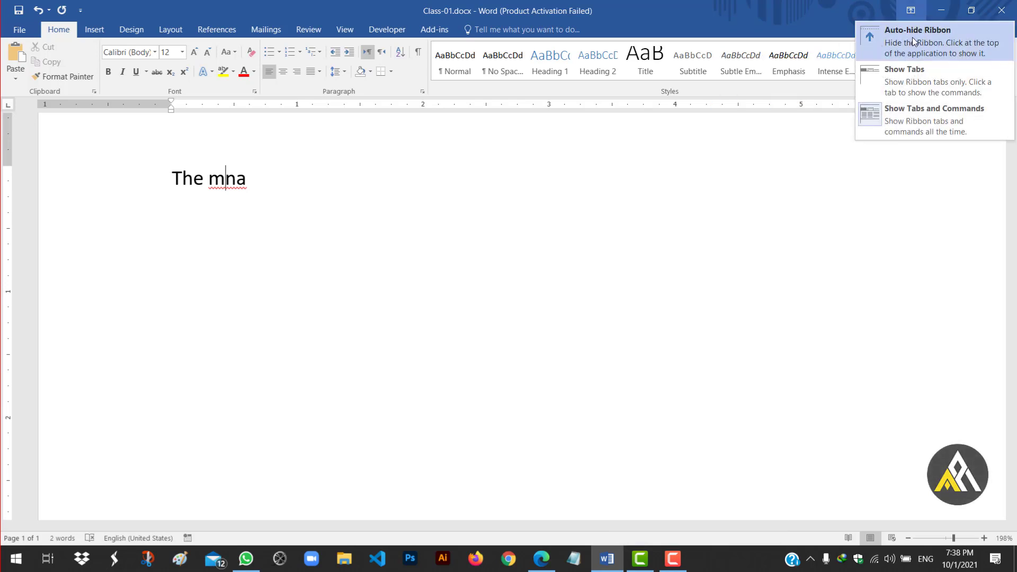
pyautogui.click(917, 37)
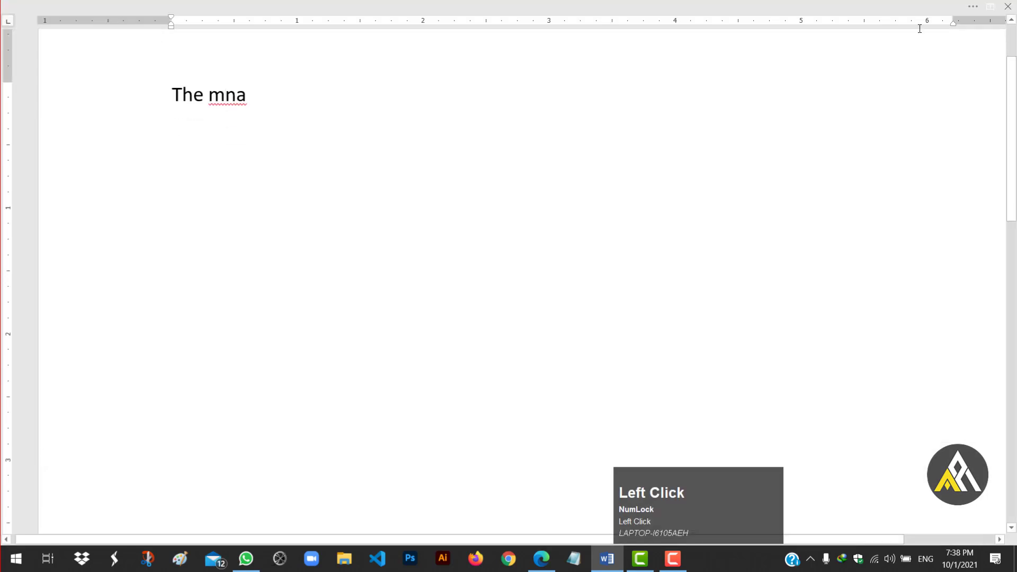
pyautogui.click(977, 8)
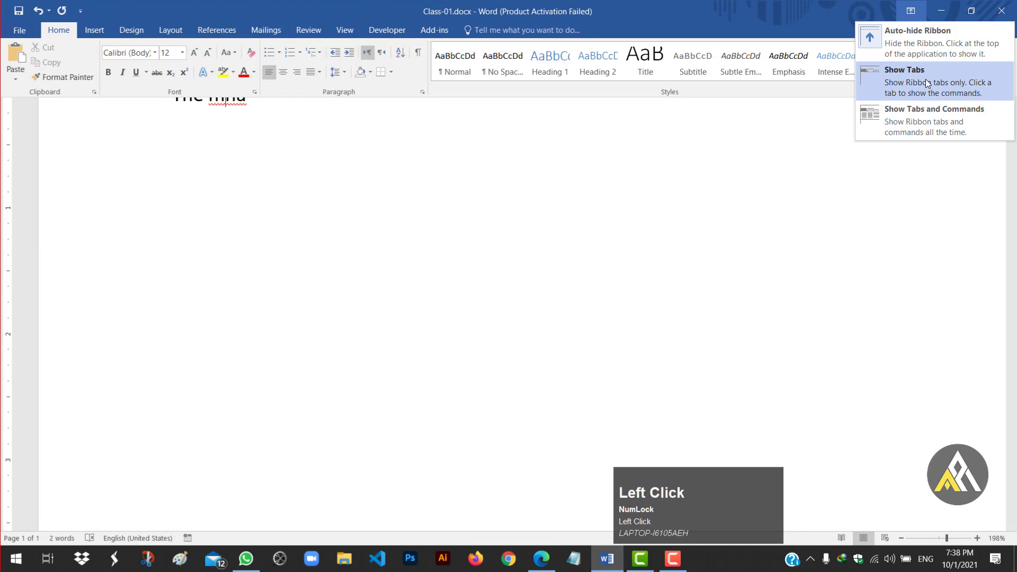
pyautogui.click(925, 77)
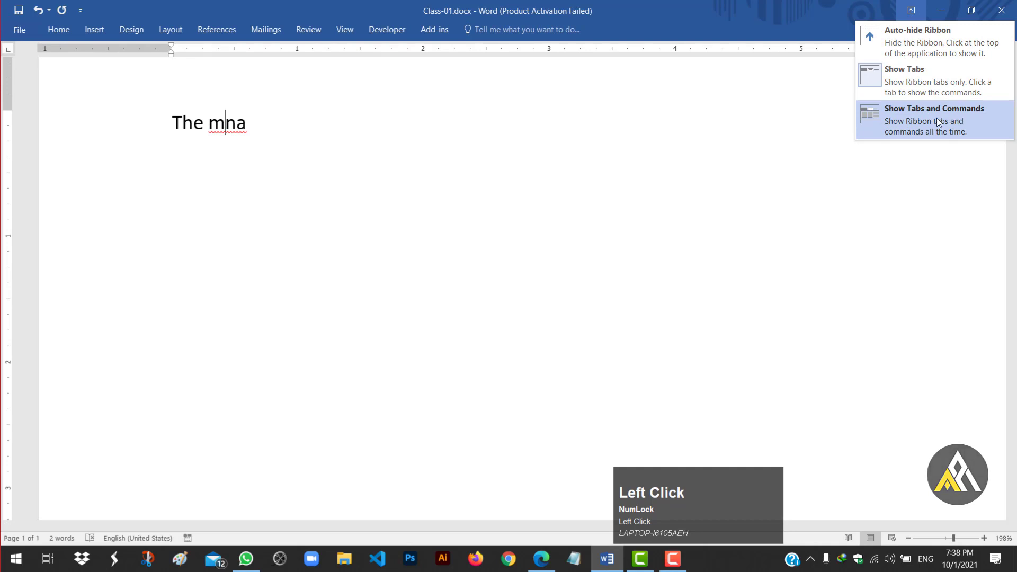
pyautogui.click(920, 117)
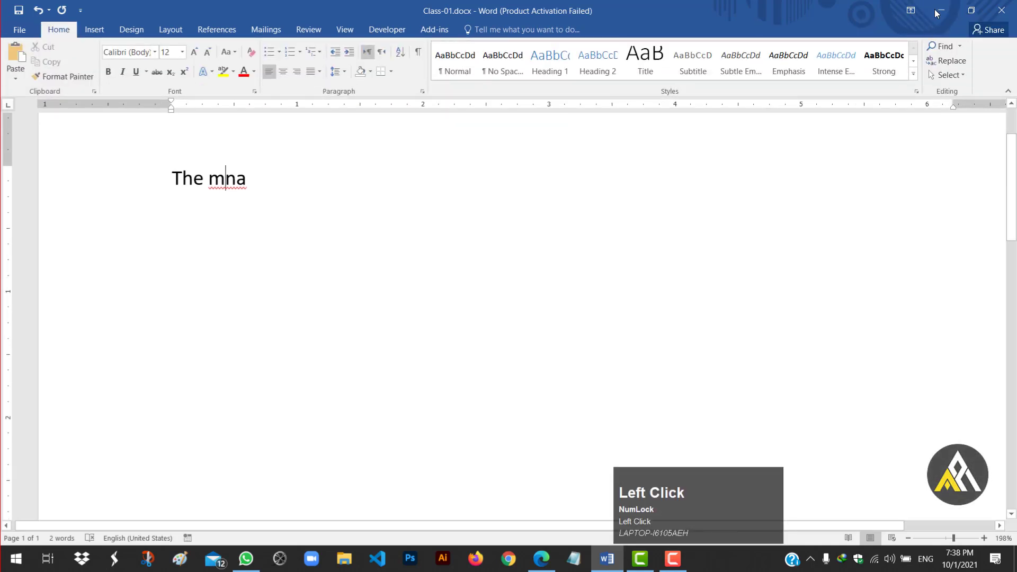
pyautogui.doubleClick(943, 12)
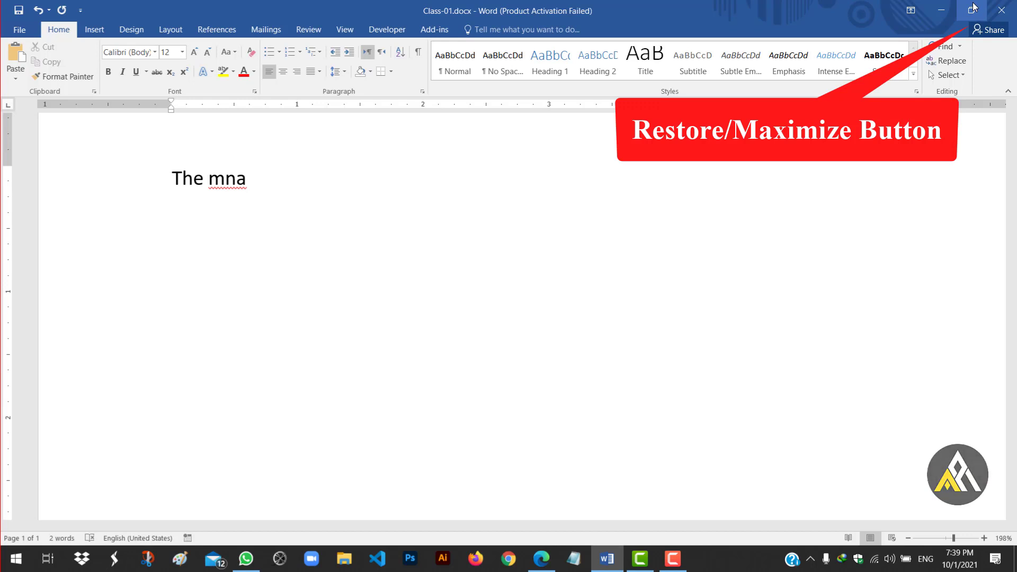
pyautogui.click(974, 12)
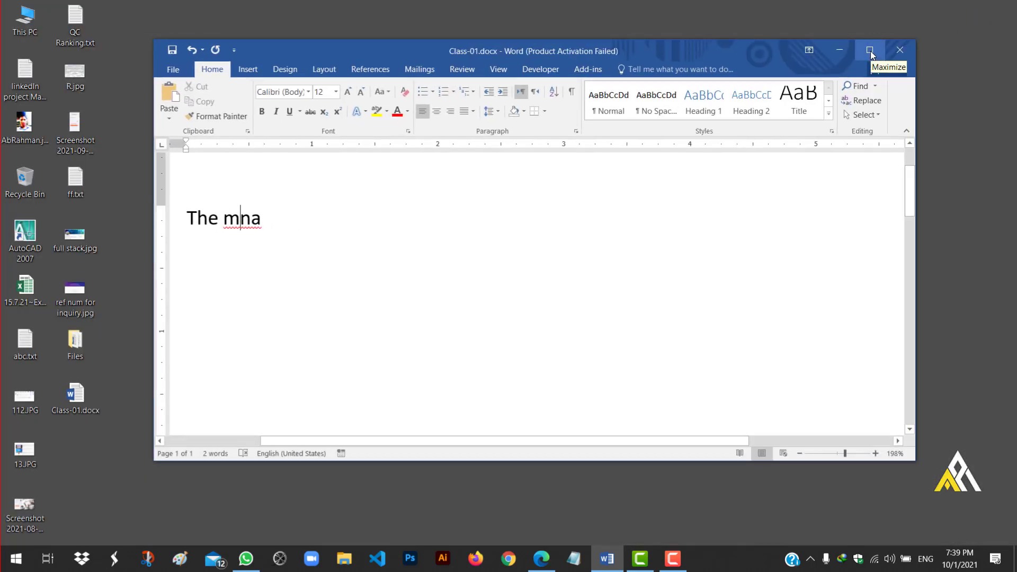
pyautogui.click(874, 55)
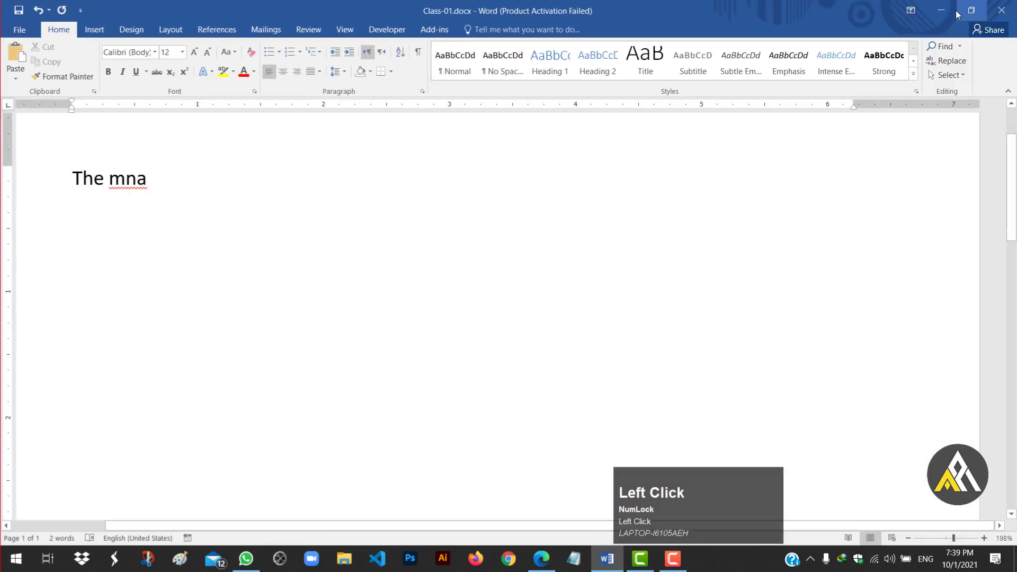